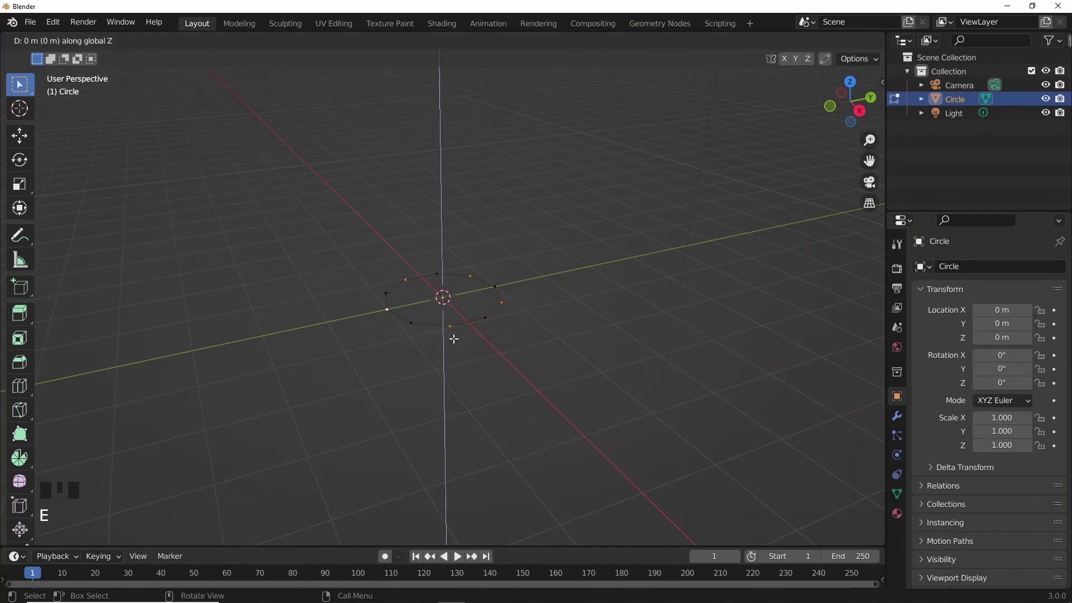
Select every other circle vertex and raise them along Z into crown points
key(ctrl+z)
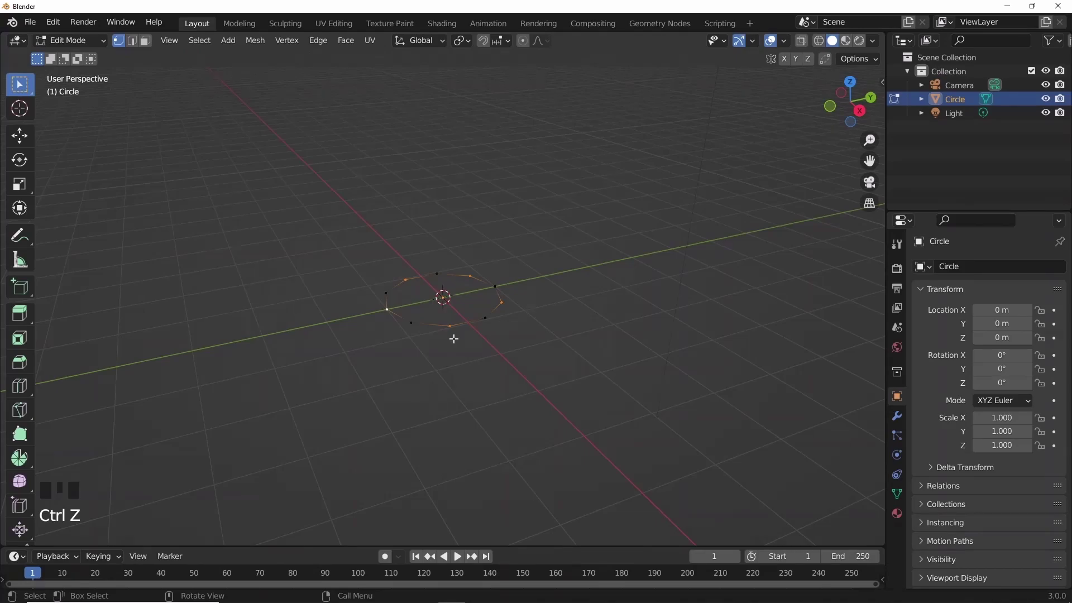
key(g)
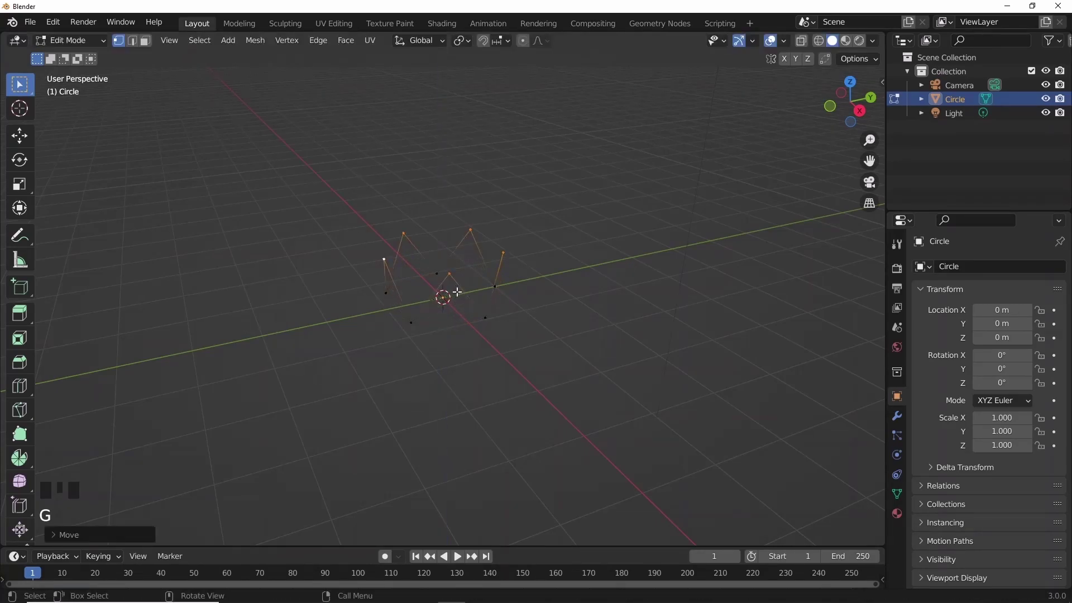
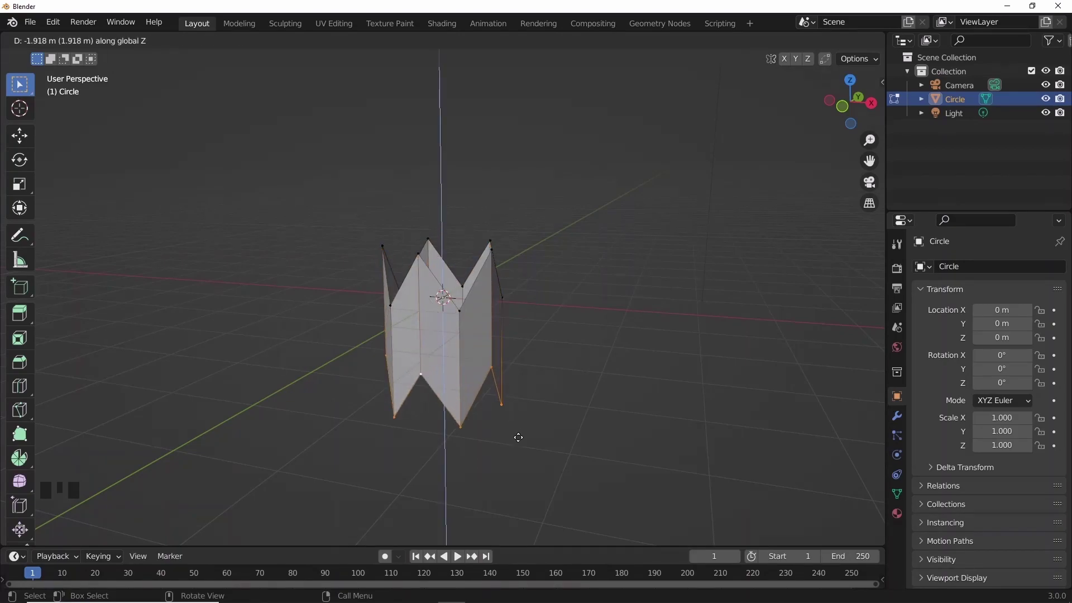
Flatten the extruded bottom edge, then select the whole crown and stretch it taller along Z
key(s)
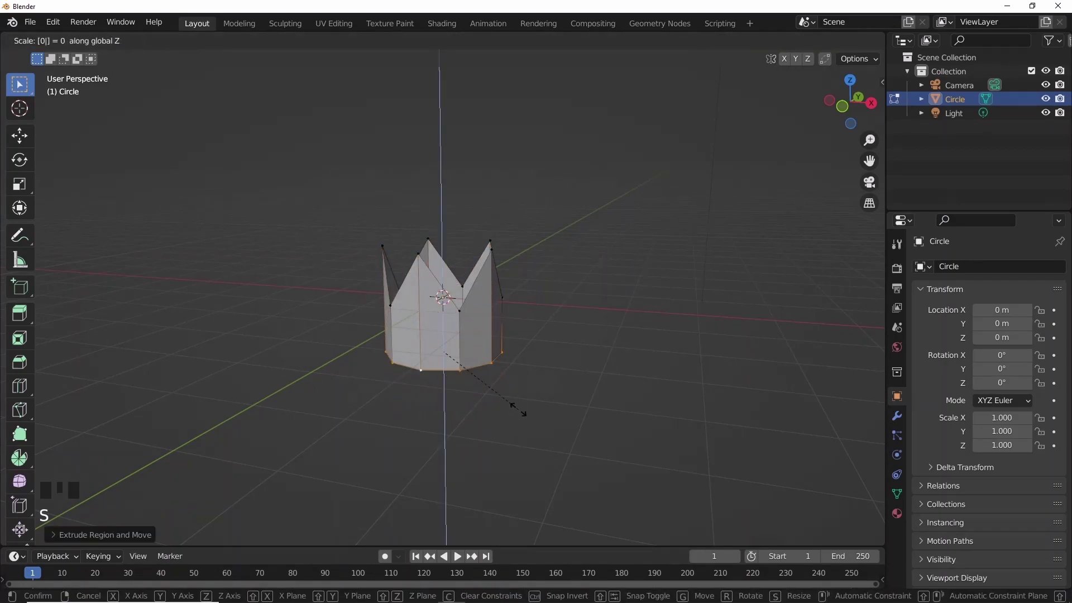
key(g)
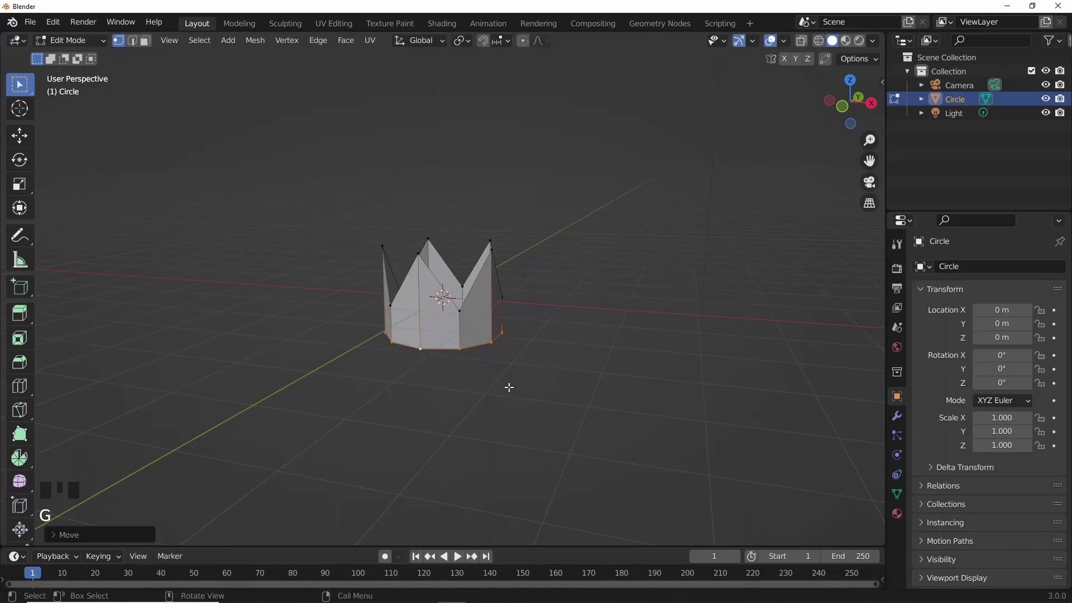
click(33, 138)
scroll(up, 3)
key(ctrl+r)
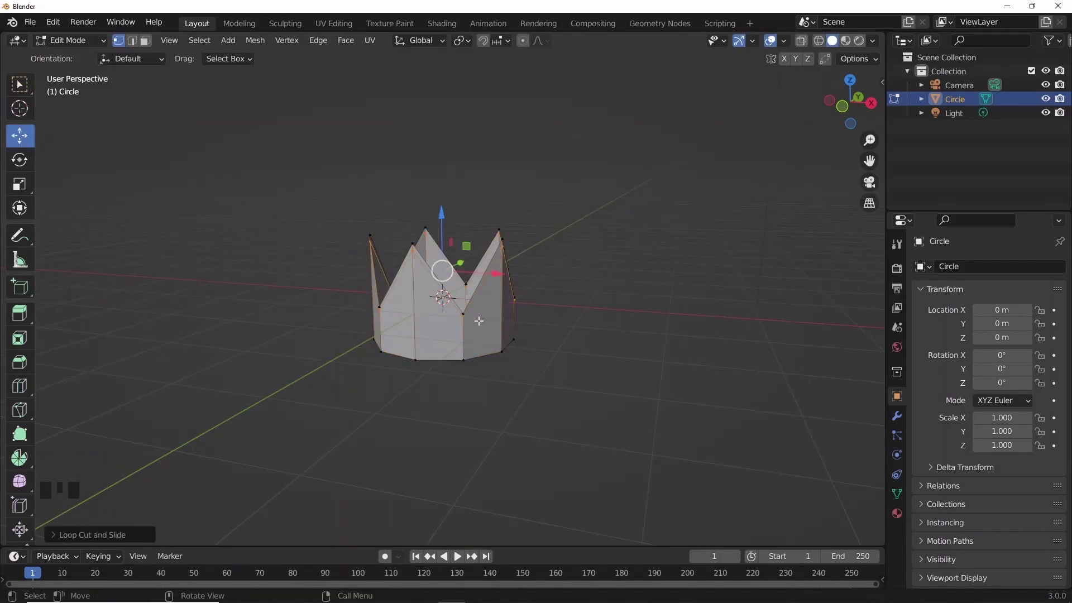
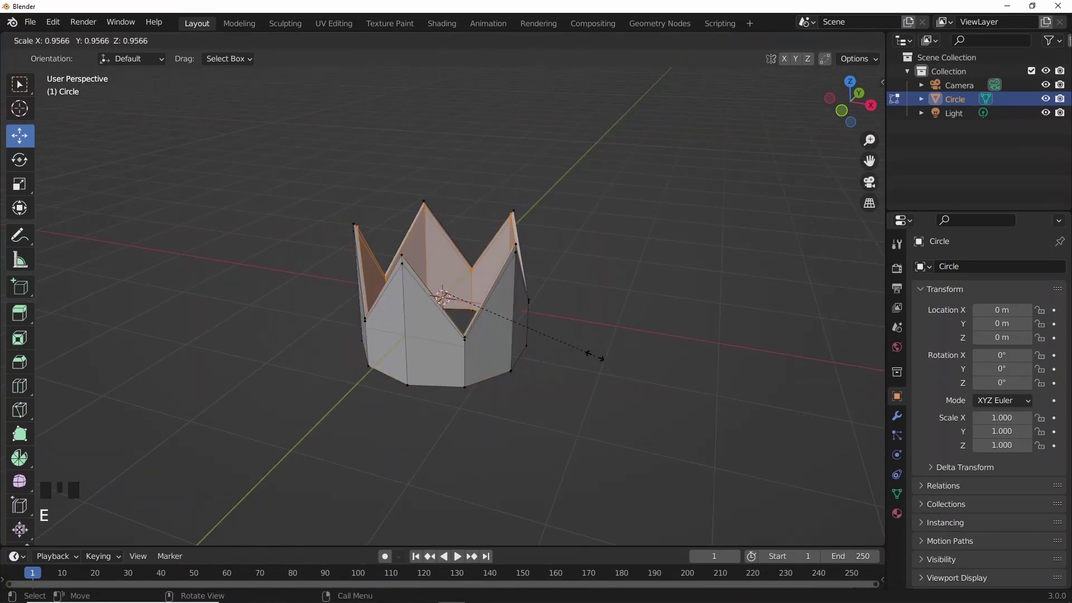
key(s)
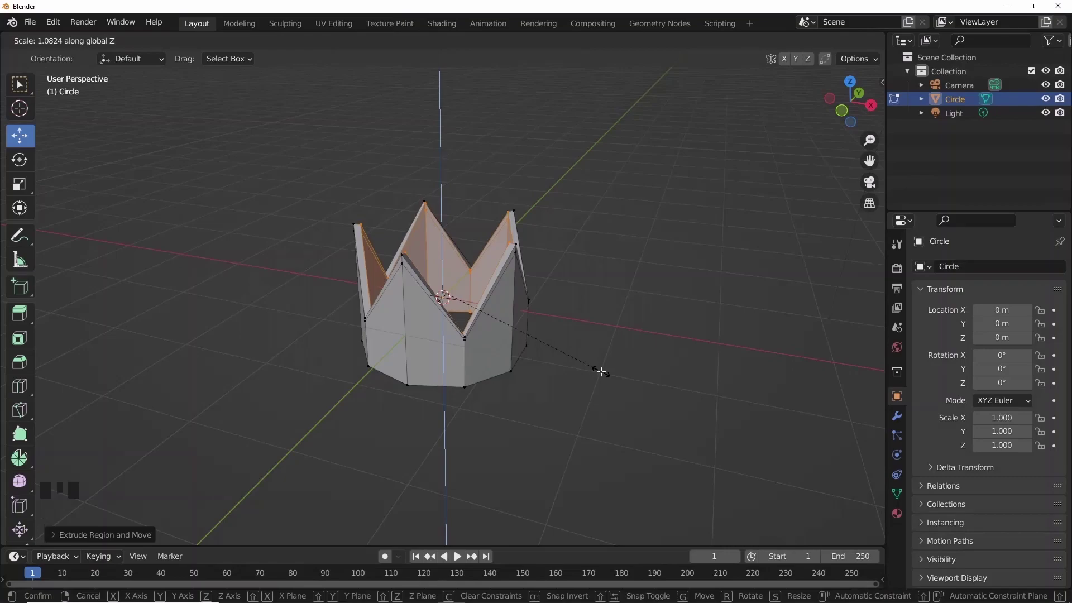
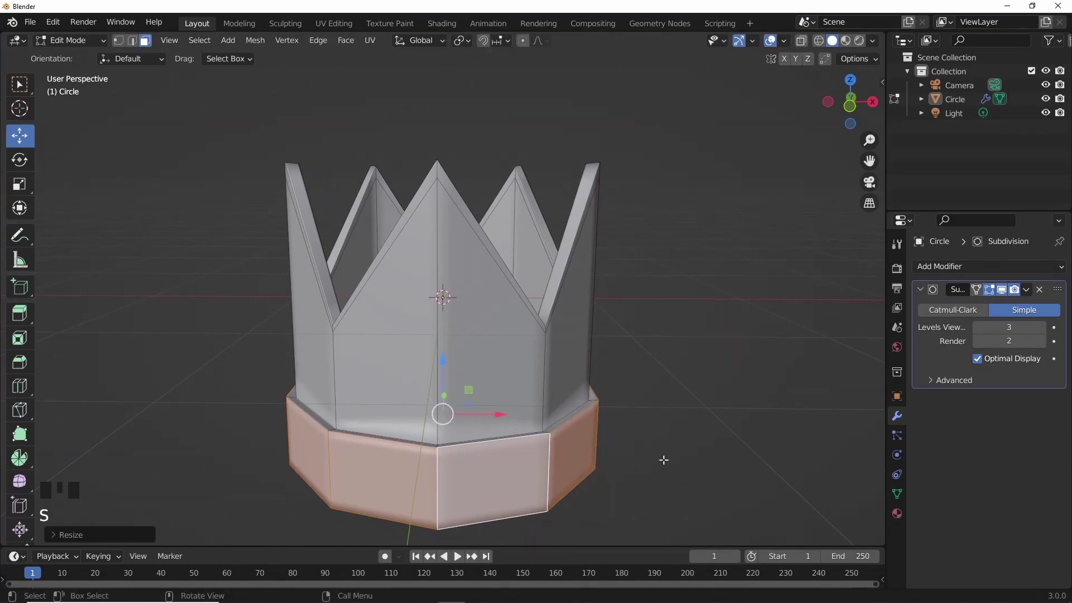
In front view, scale the base ring taller and add an edge loop around the band
key(KP_1)
key(s)
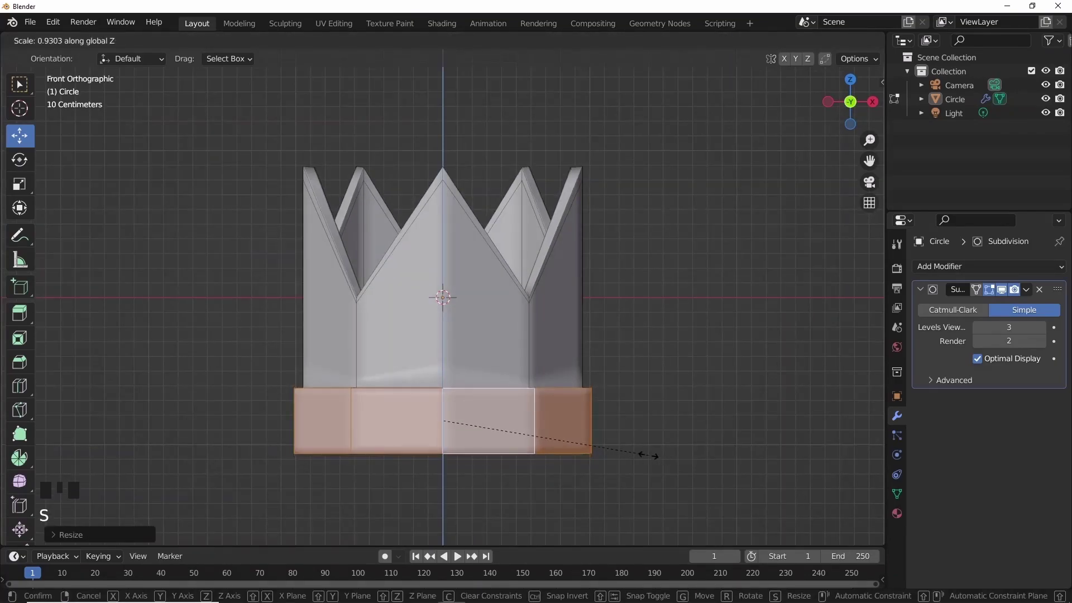
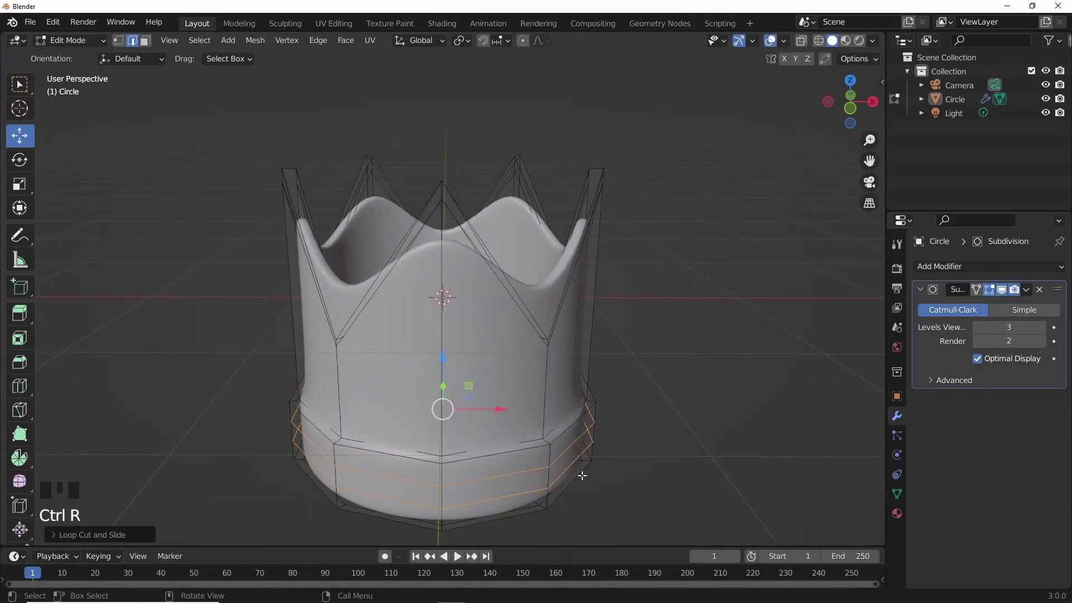
key(s)
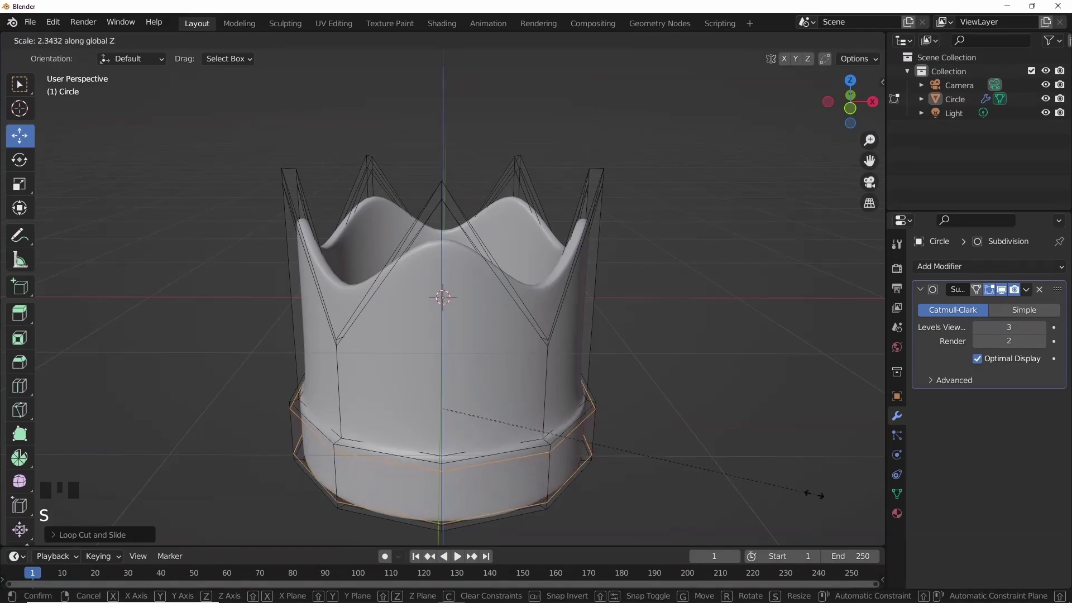
key(ctrl+r)
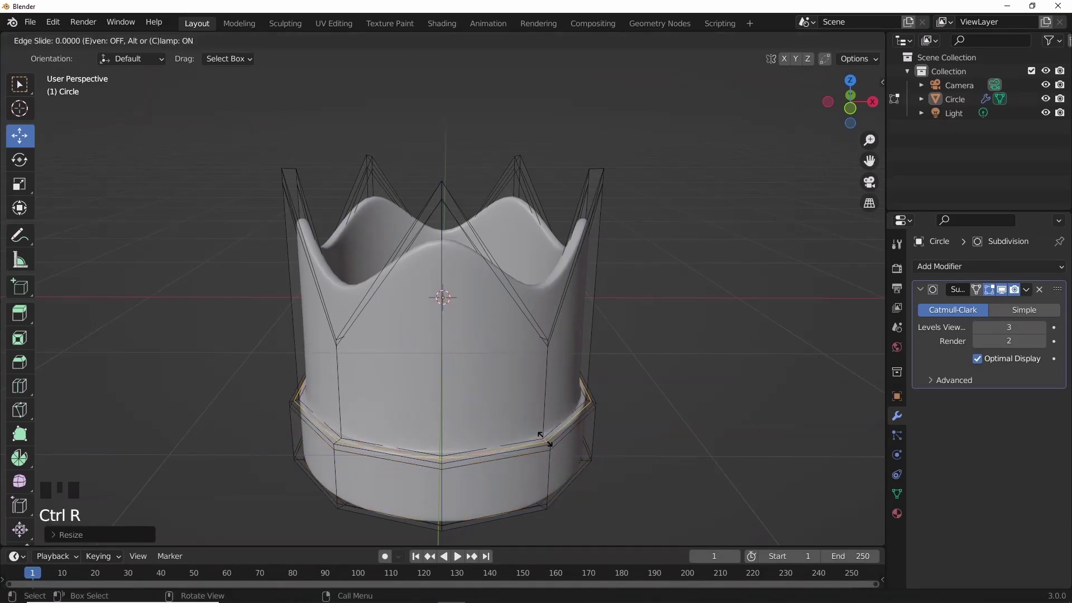
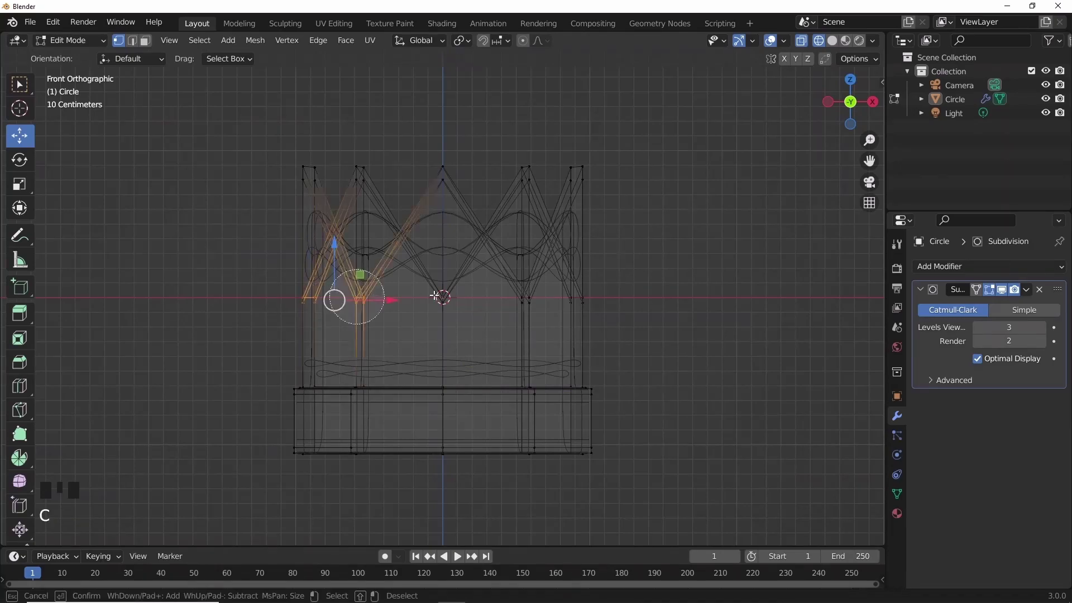
Select the tip vertices, lower them into rounded points, and return to Object Mode
drag(442, 262, 441, 284)
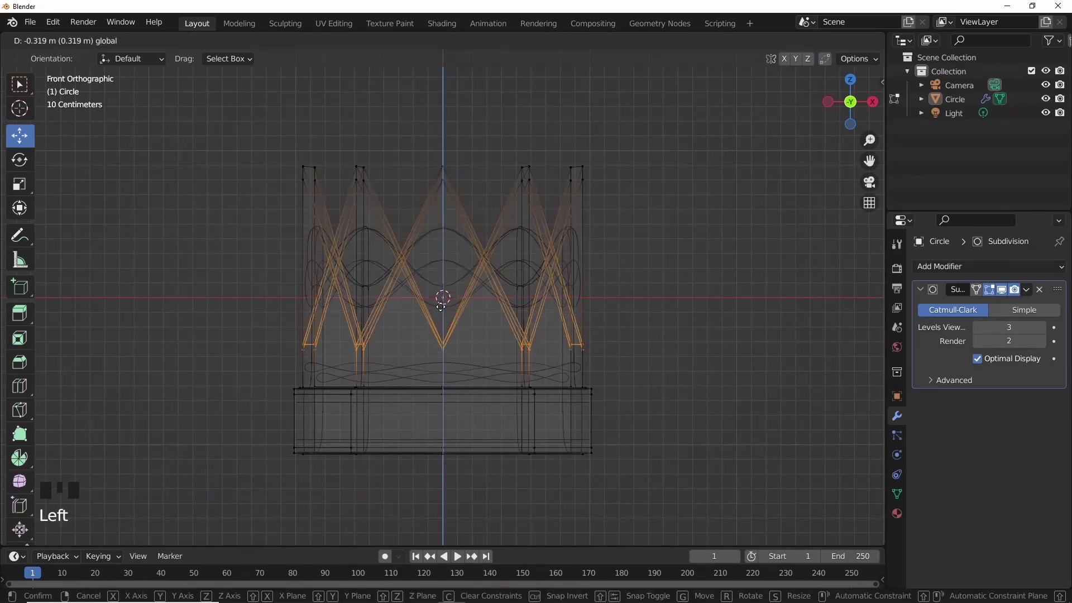
key(z)
scroll(down, 3)
key(Tab)
click(281, 388)
drag(386, 345, 340, 313)
Add a circle mesh and shape it into a hexagonal gem on the crown's front band
key(shift+a)
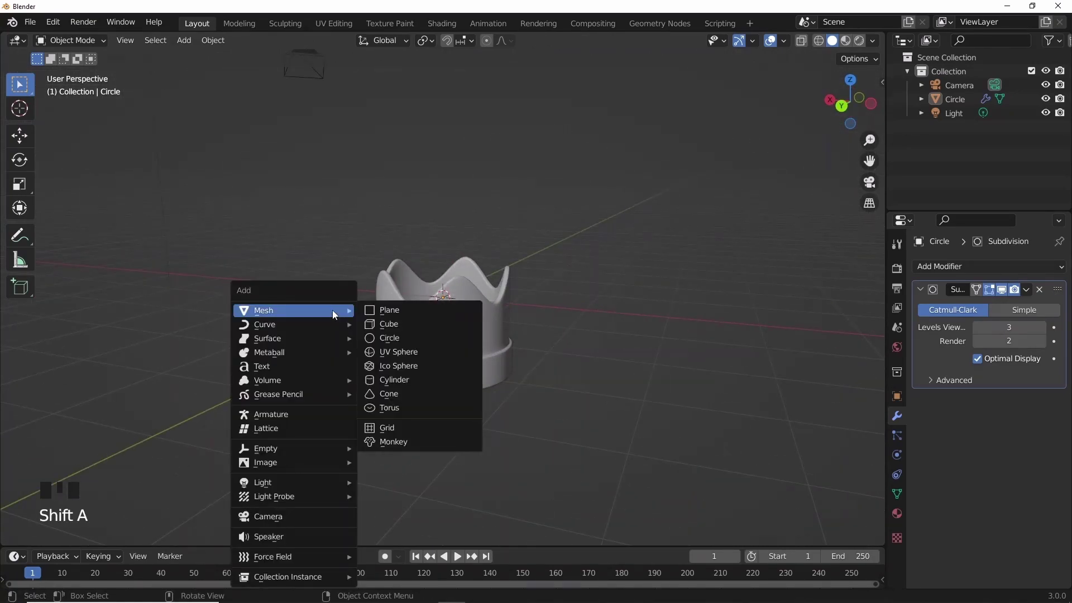
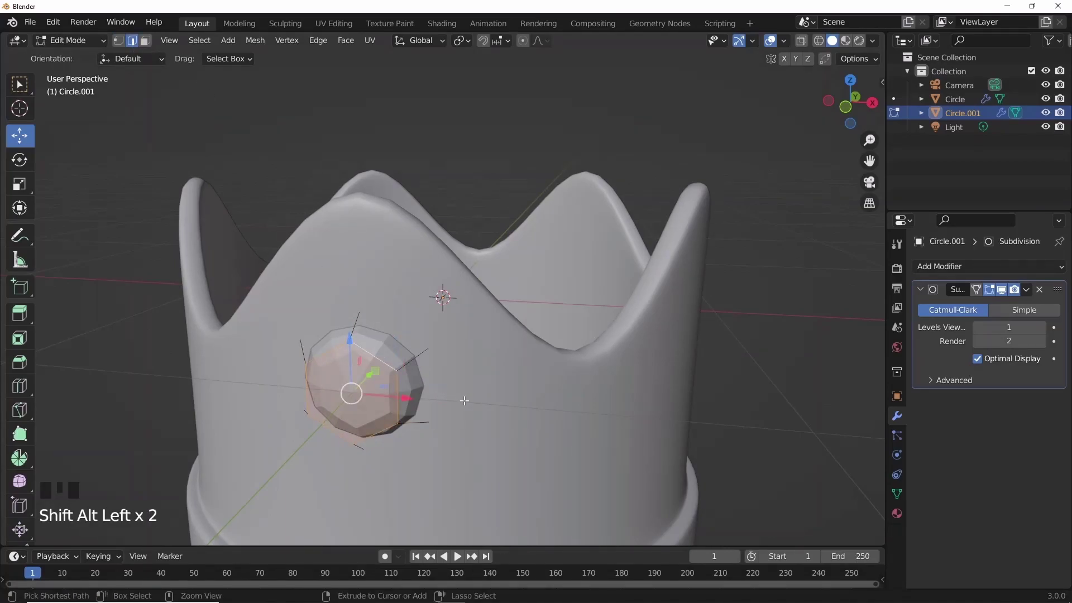
key(ctrl+b)
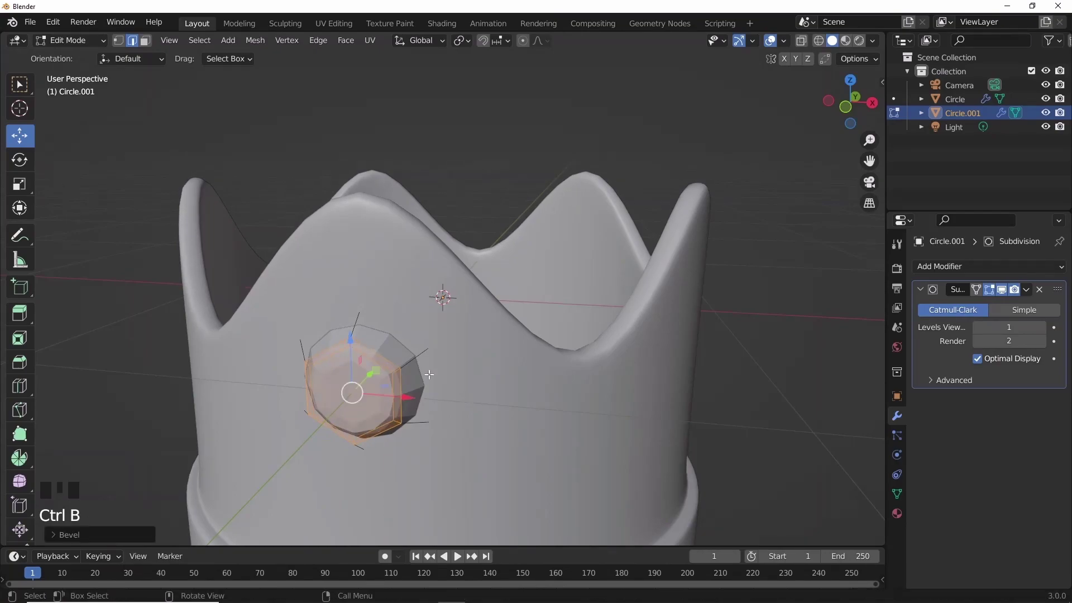
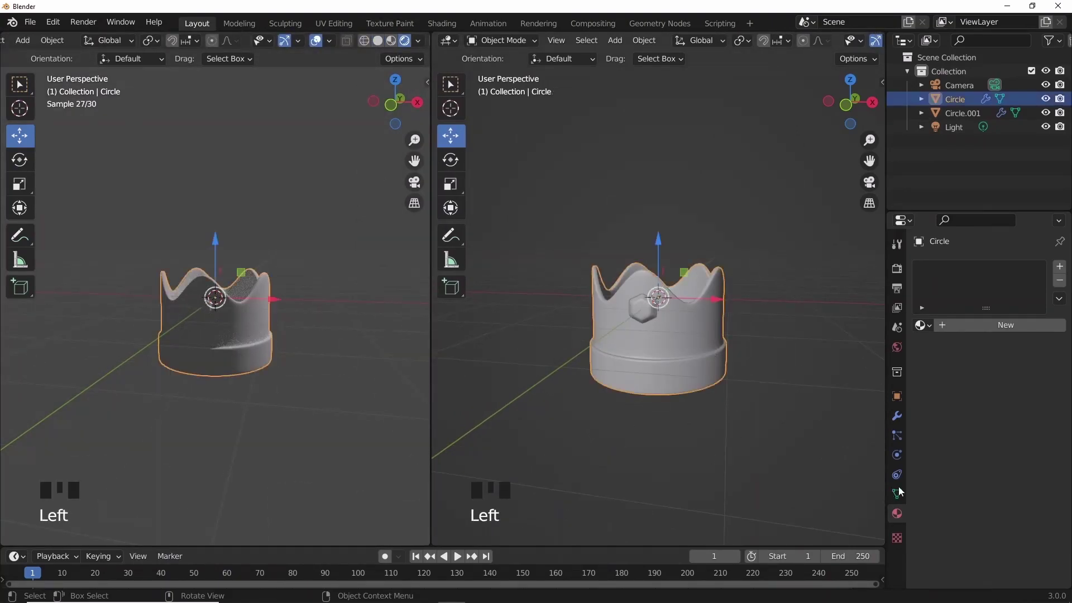
Pick a warm gold base colour for the crown's new material
drag(985, 344, 1018, 432)
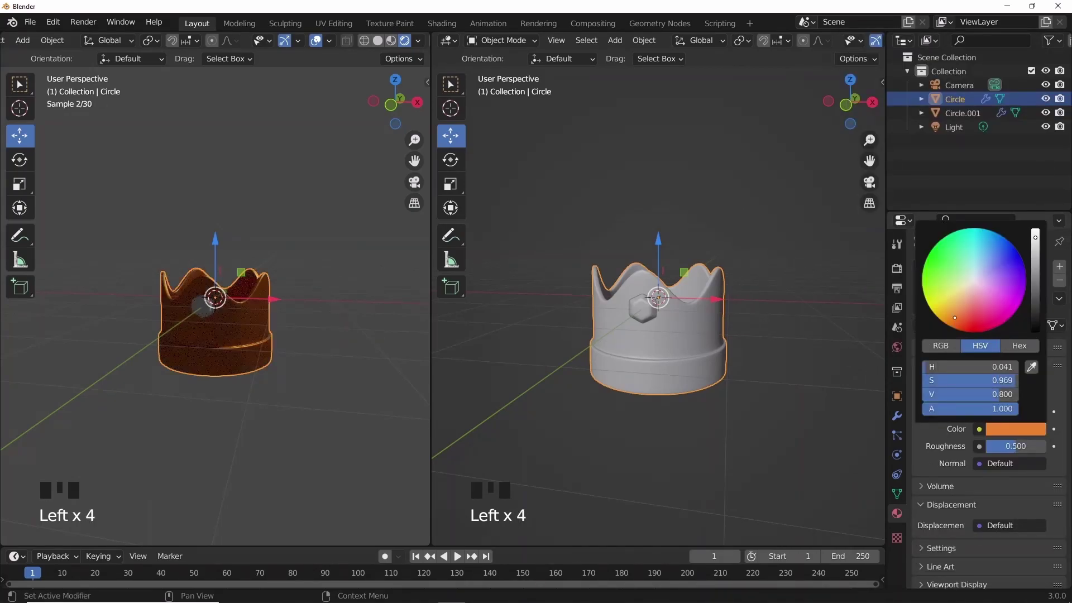
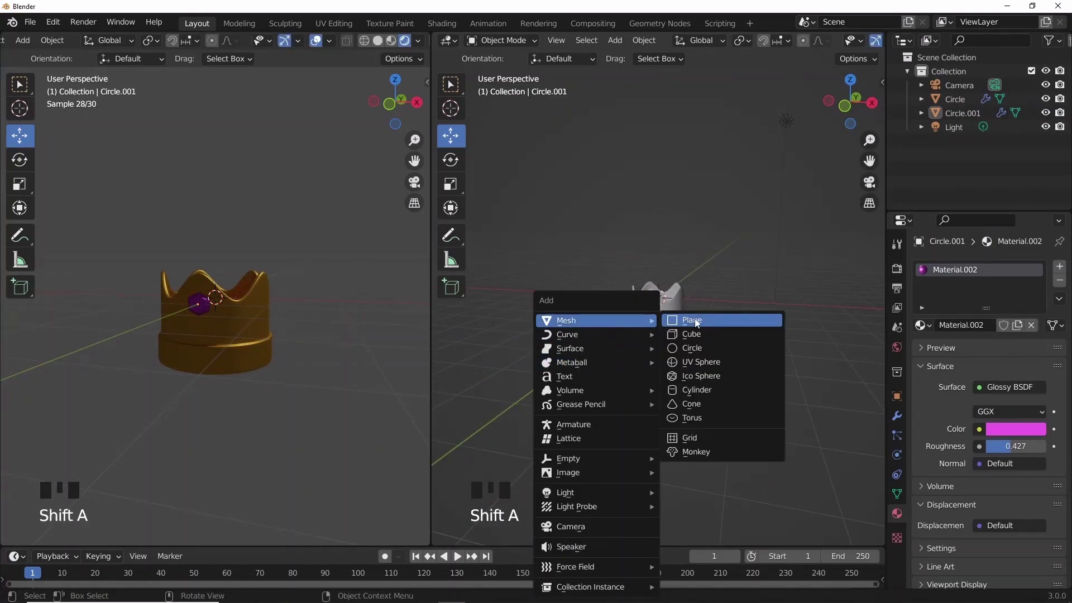
Add a plane, scale it into a wide floor, and bevel the floor-to-wall corners smooth
drag(701, 315, 659, 251)
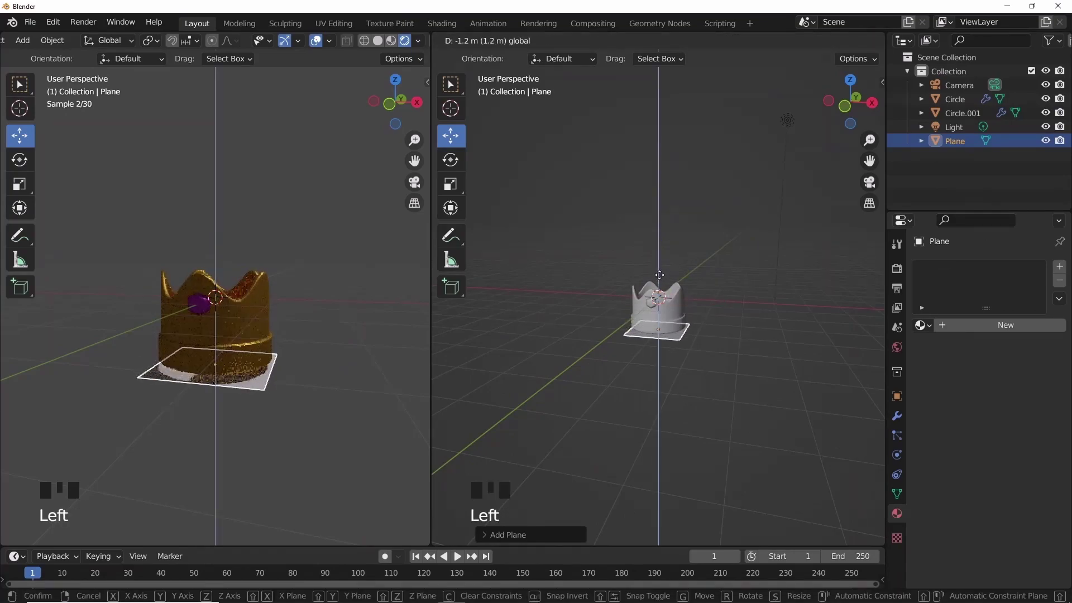
key(s)
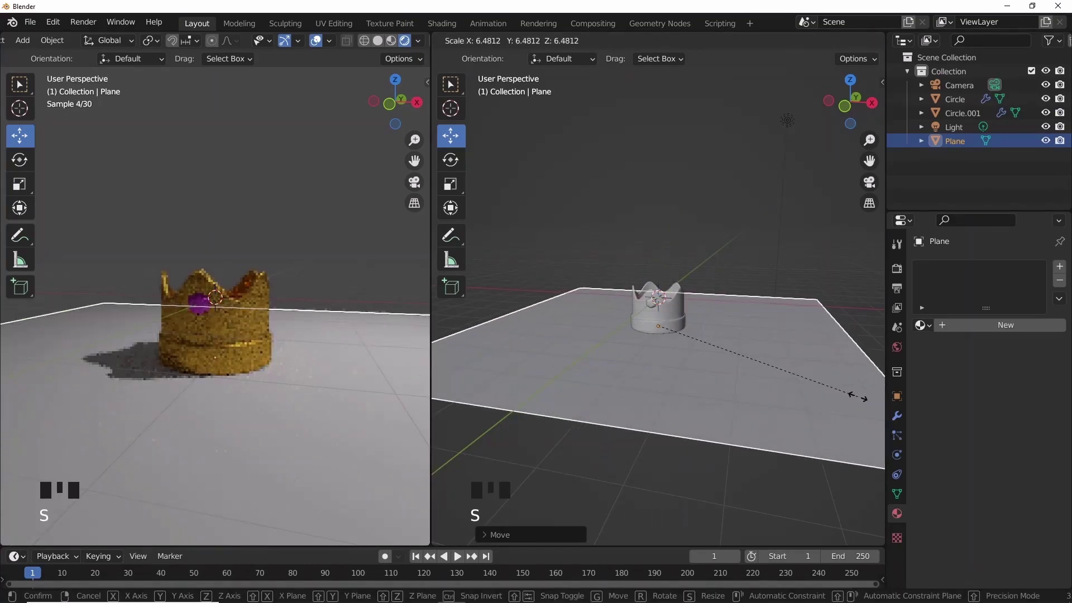
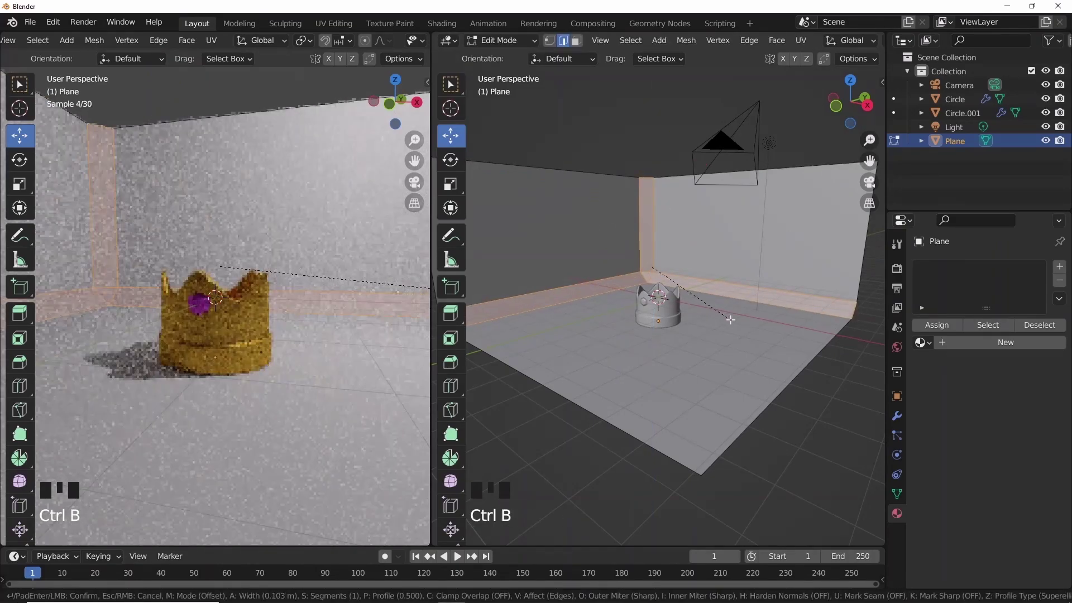
key(Tab)
drag(740, 326, 693, 326)
Shade the backdrop smooth, select the crown and gem, and rotate them to a slight tilt
drag(693, 326, 675, 305)
click(675, 305)
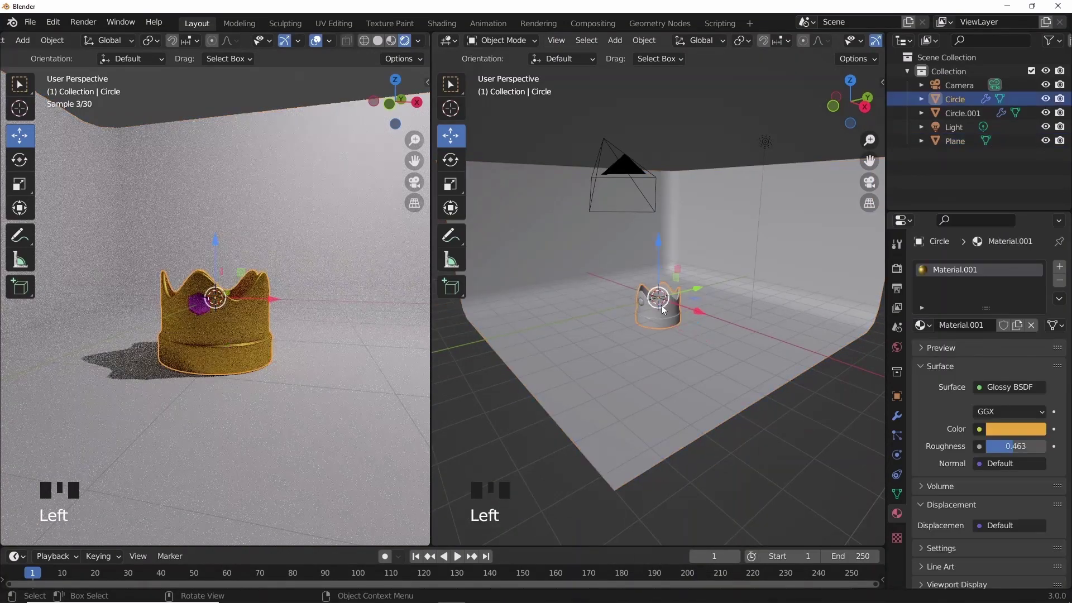
scroll(up, 3)
click(635, 309)
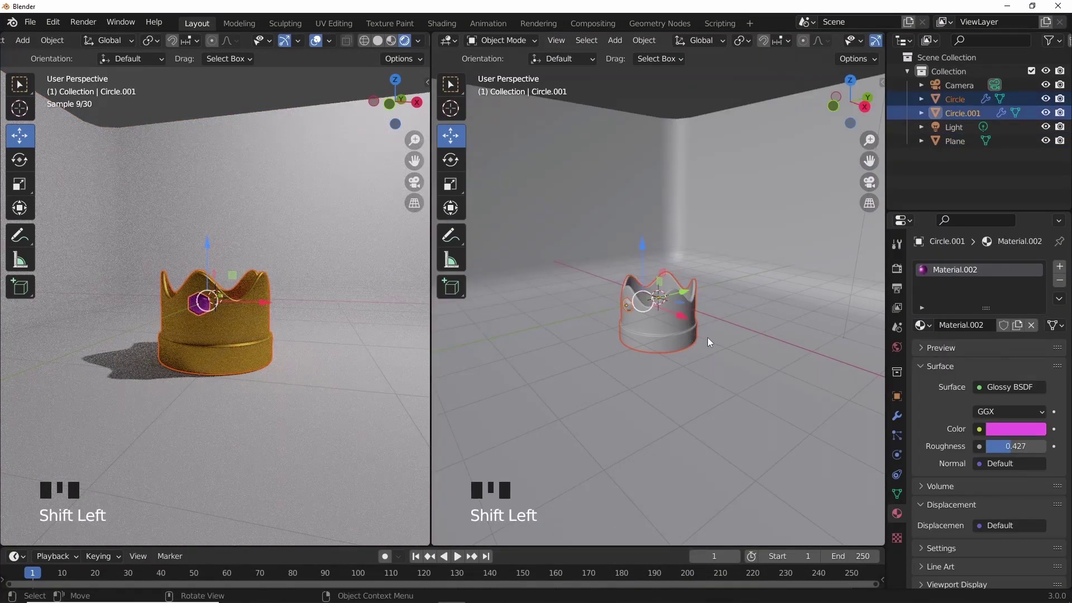
key(r)
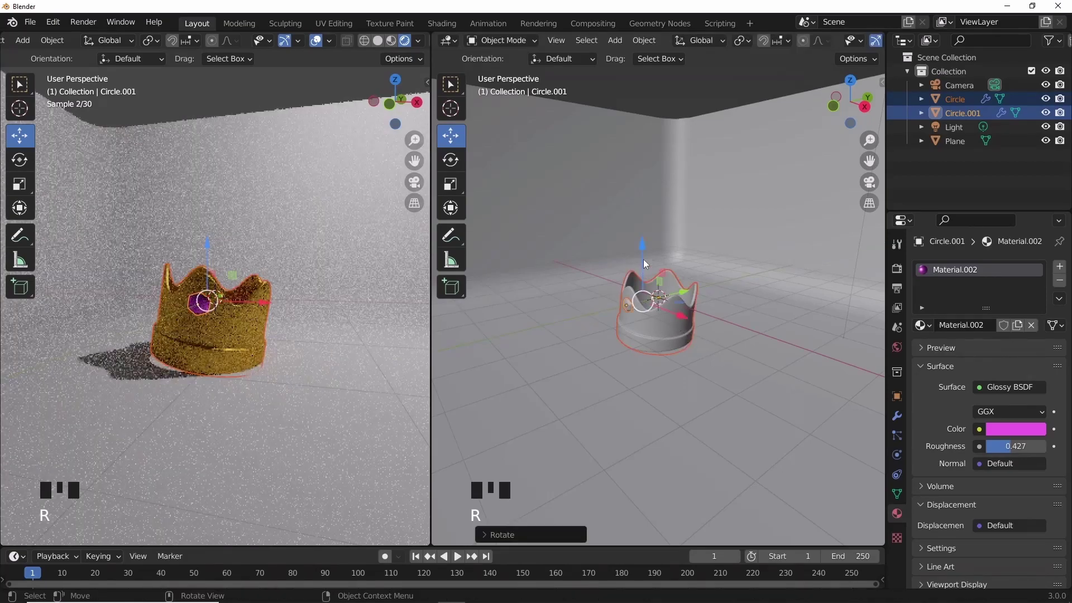
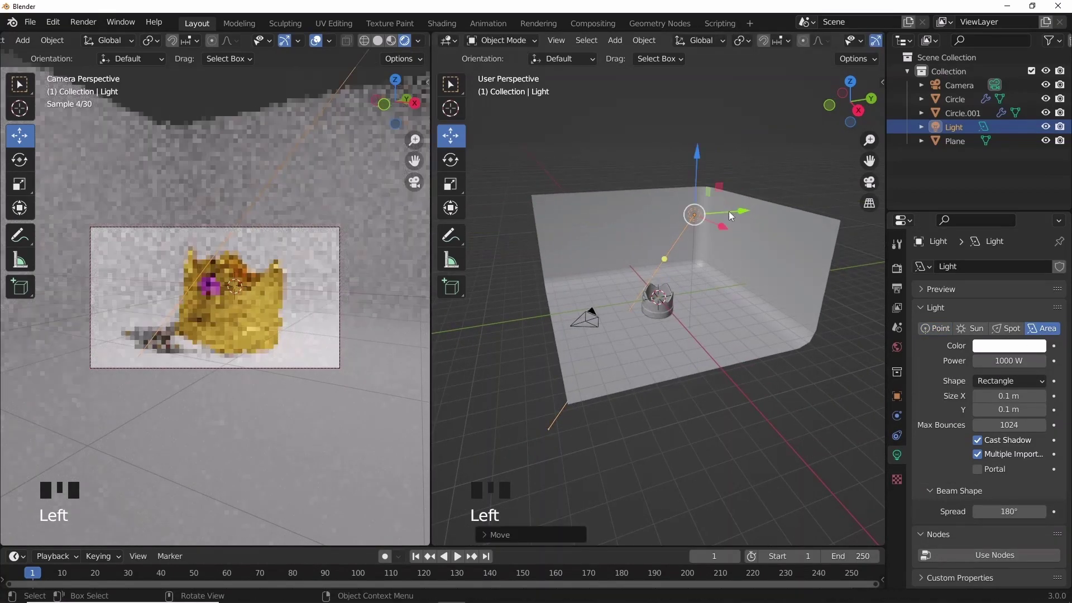
Delete the original light, add an area light and duplicate it
key(x)
key(shift+a)
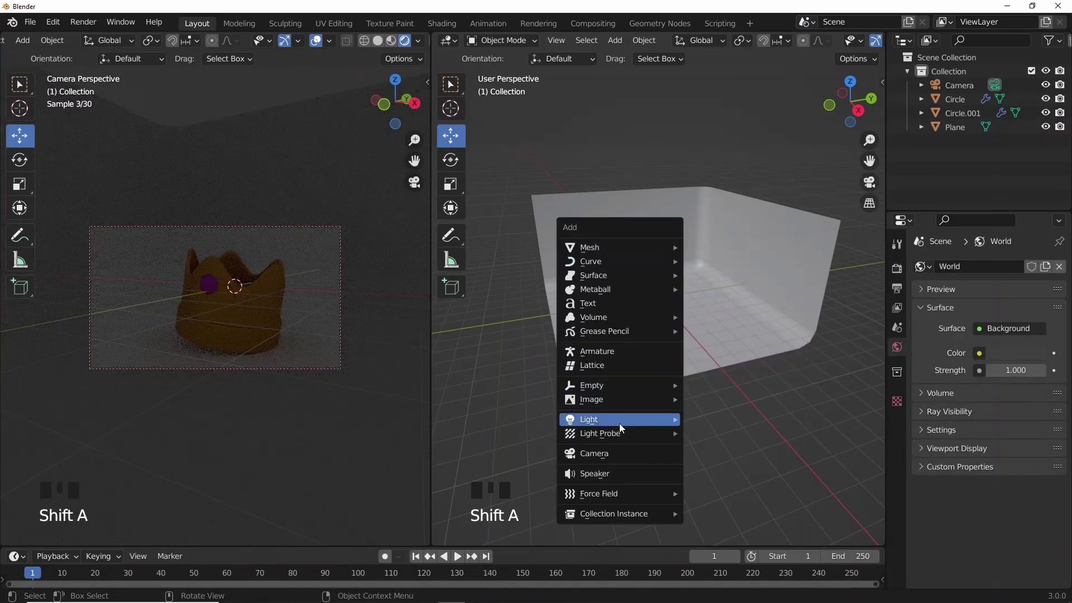
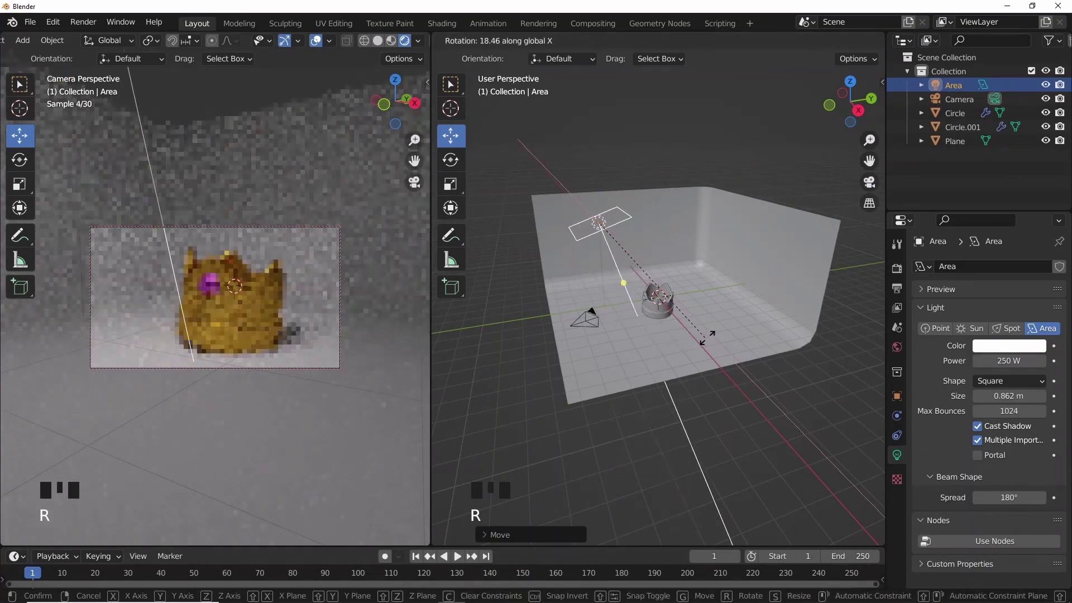
key(shift+d)
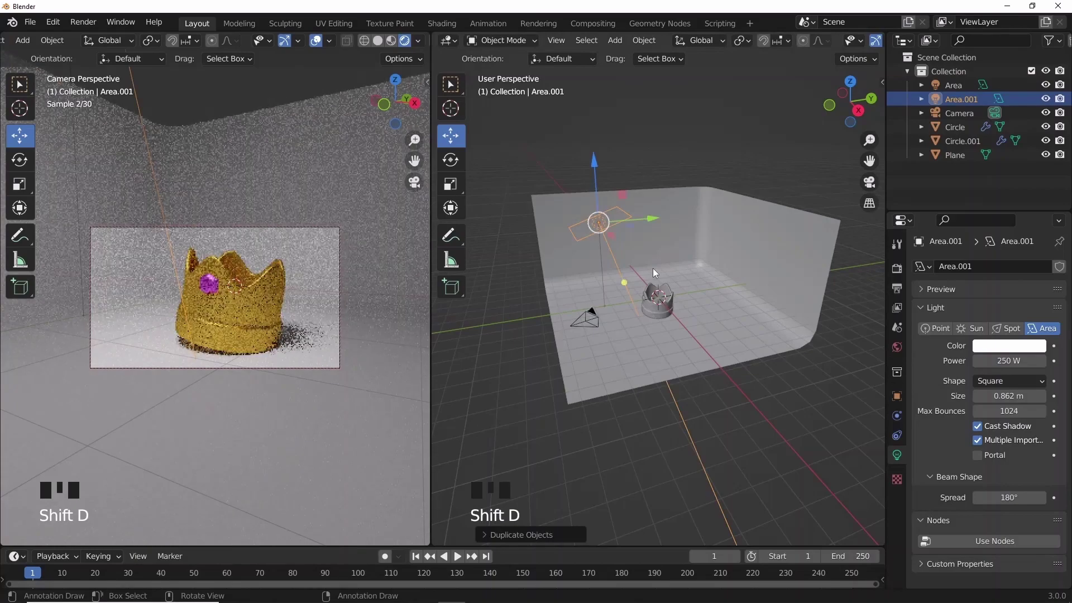
key(alt+r)
Place the copied light above the crown, duplicate again and set the third above the backdrop
drag(656, 222, 686, 217)
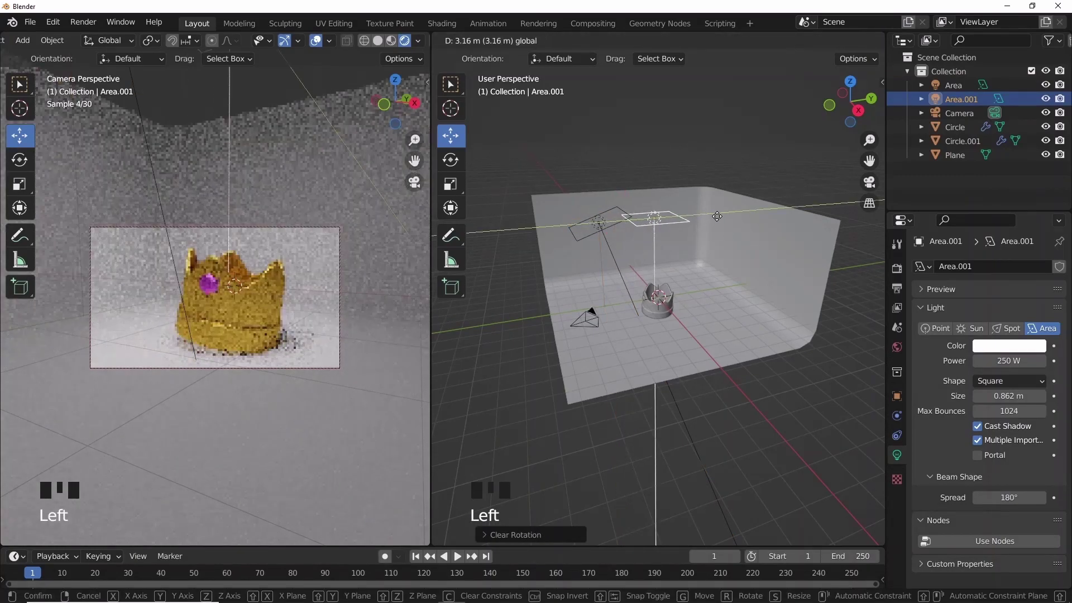
drag(666, 168, 662, 146)
key(shift+d)
drag(682, 181, 707, 196)
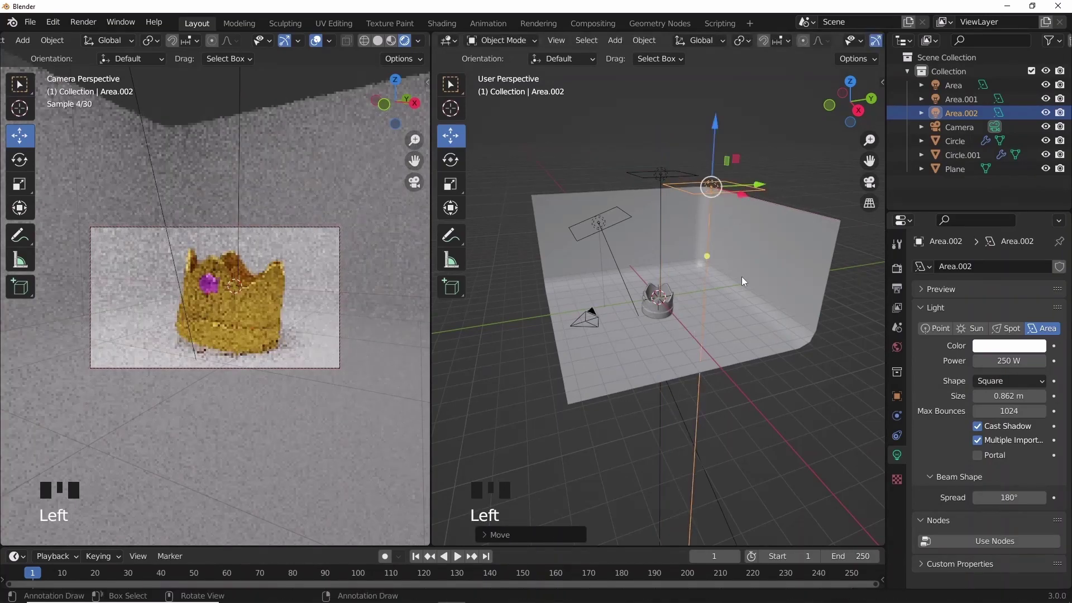
Tilt the third light around Y toward the crown and select the backdrop plane
key(r)
key(r)
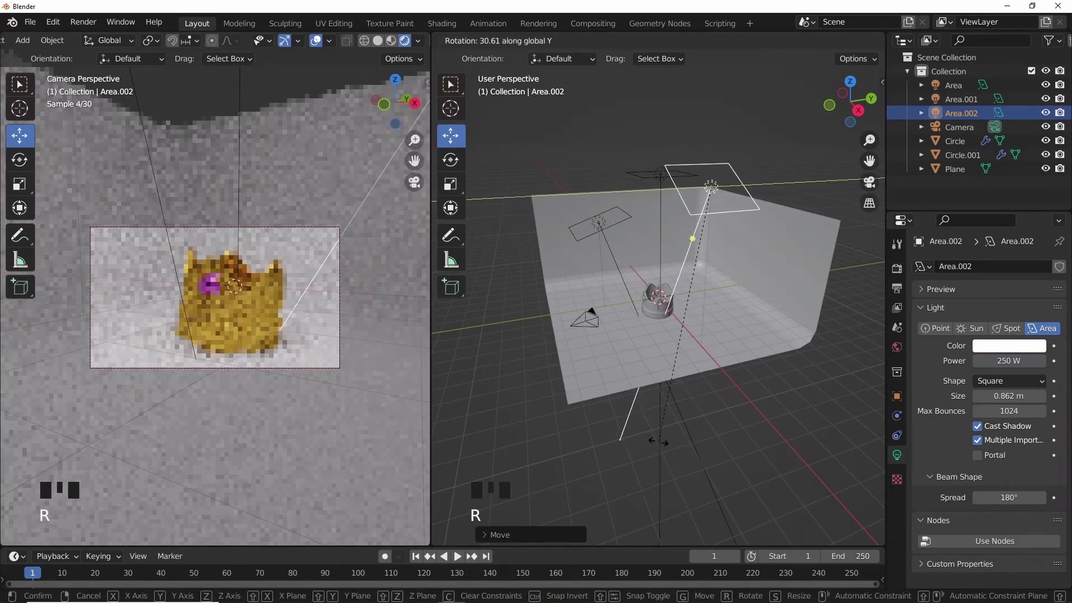
click(767, 352)
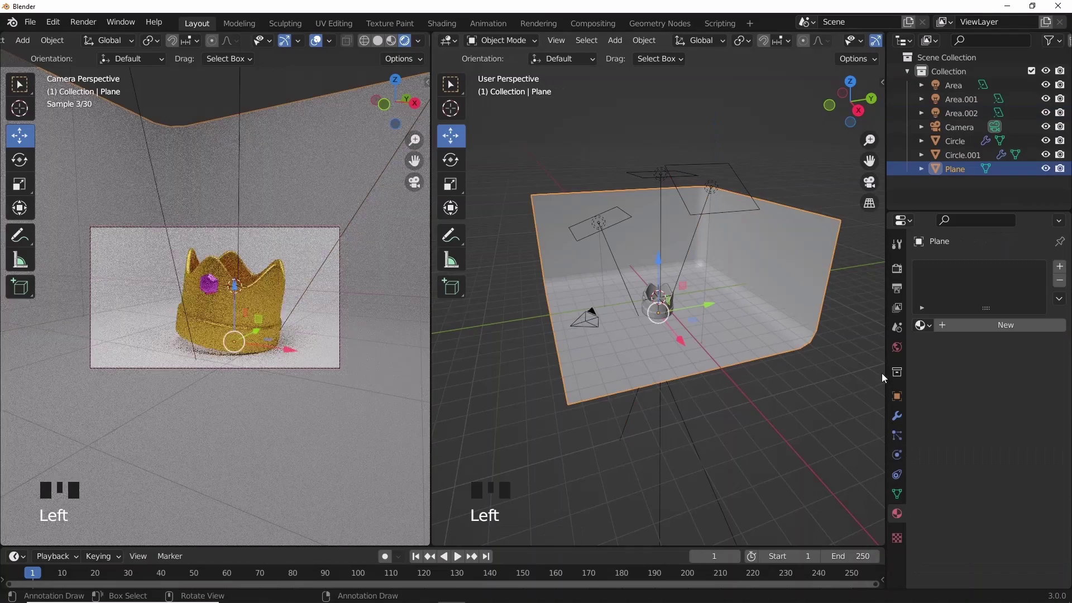
Give the backdrop a new material with a lavender base colour
click(989, 336)
click(993, 329)
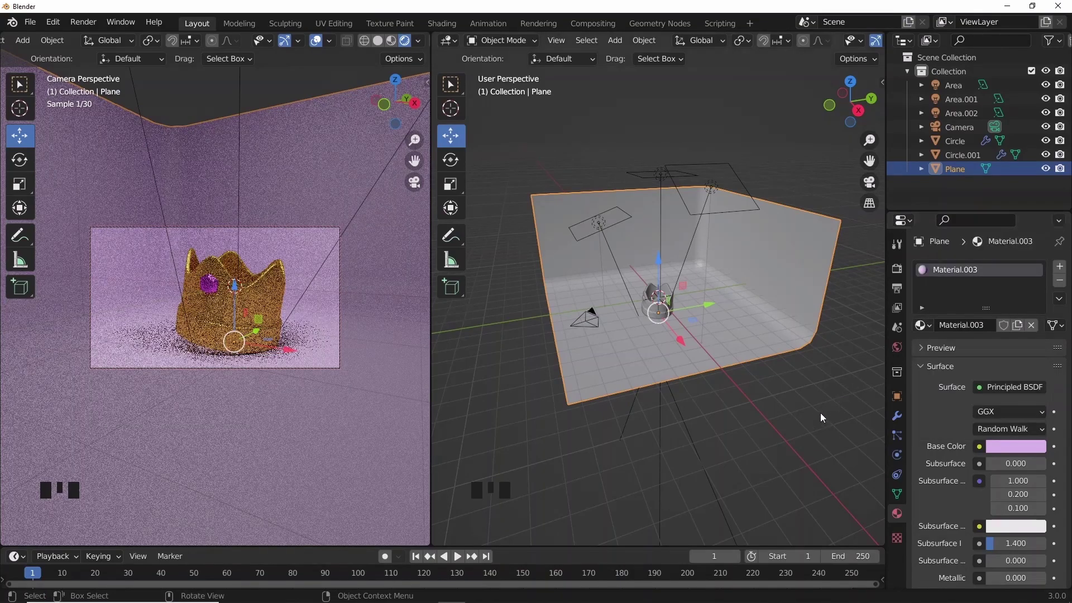
drag(310, 333, 741, 413)
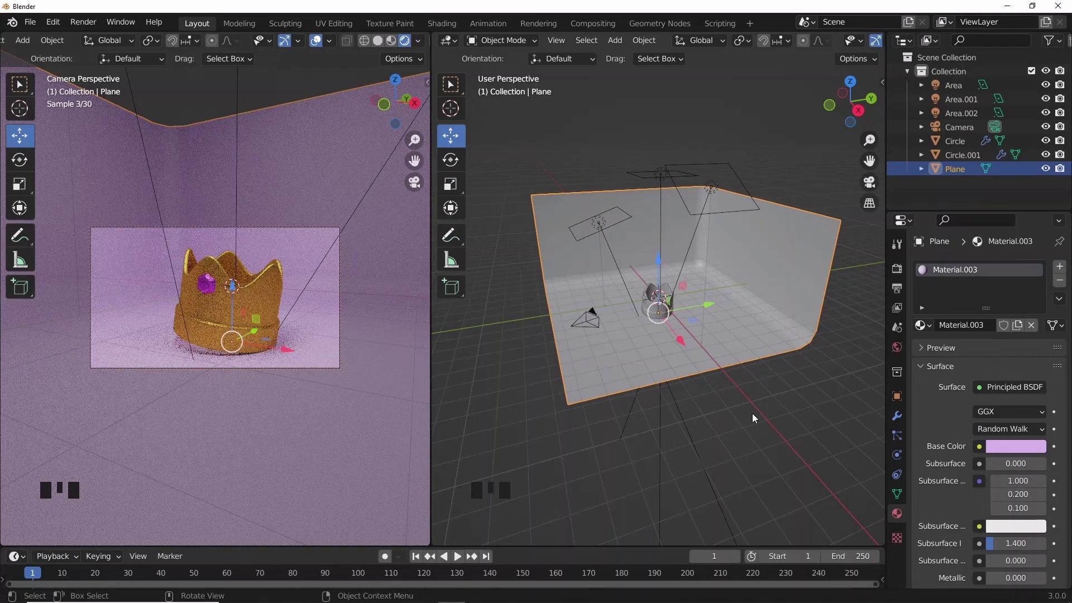
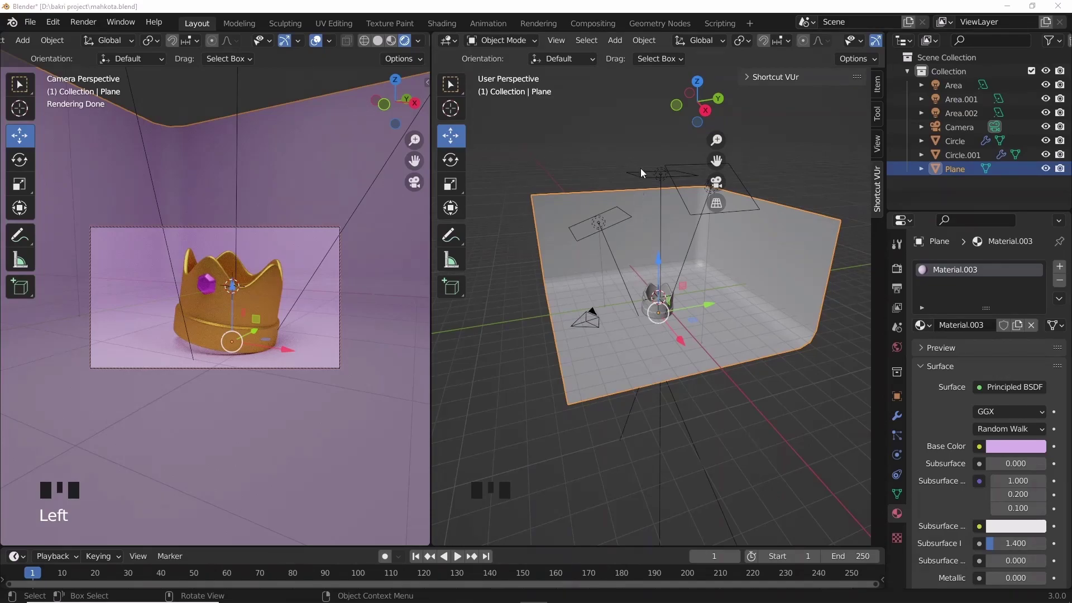
Duplicate an area light, orient it and place it low in front of the crown
click(646, 185)
key(shift+d)
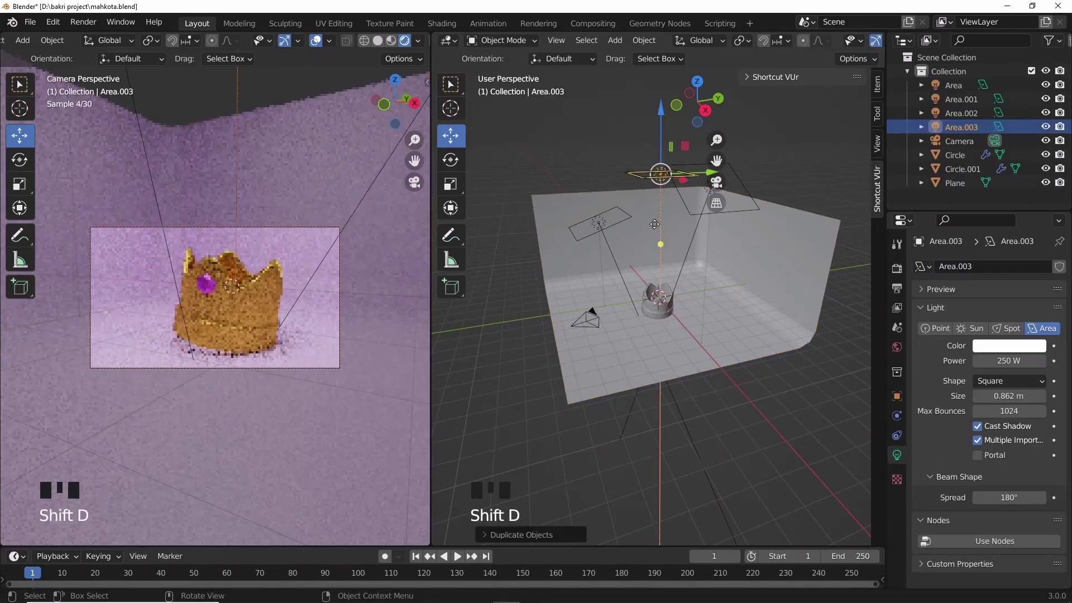
key(r)
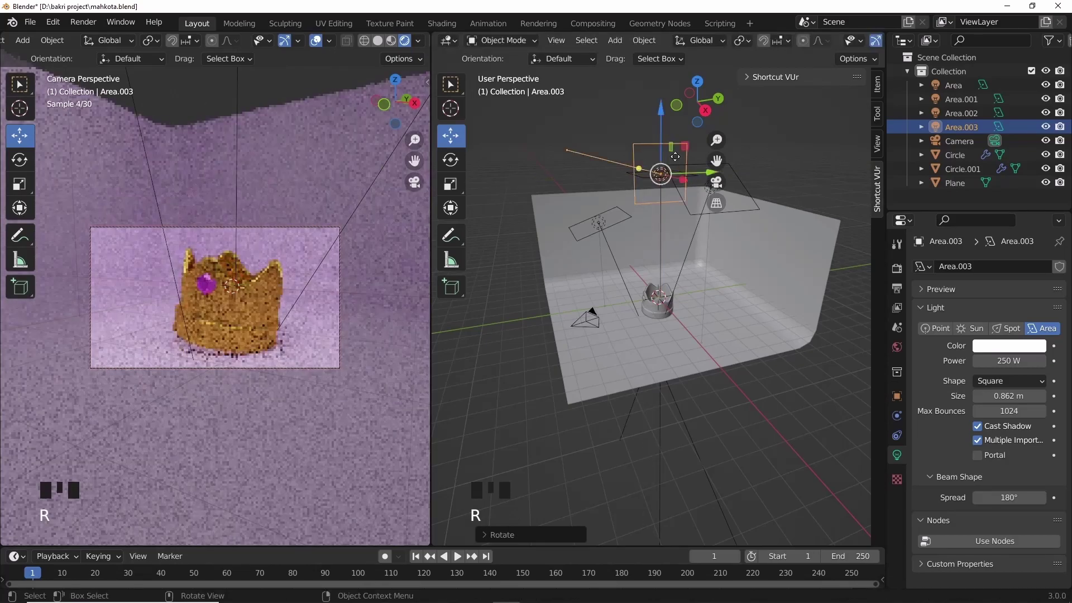
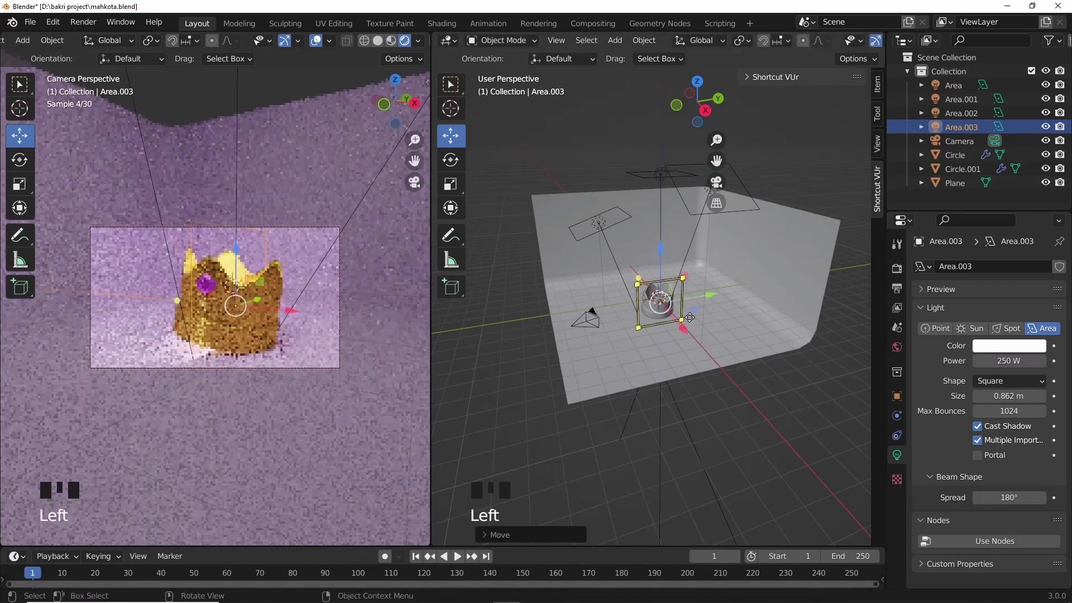
click(717, 352)
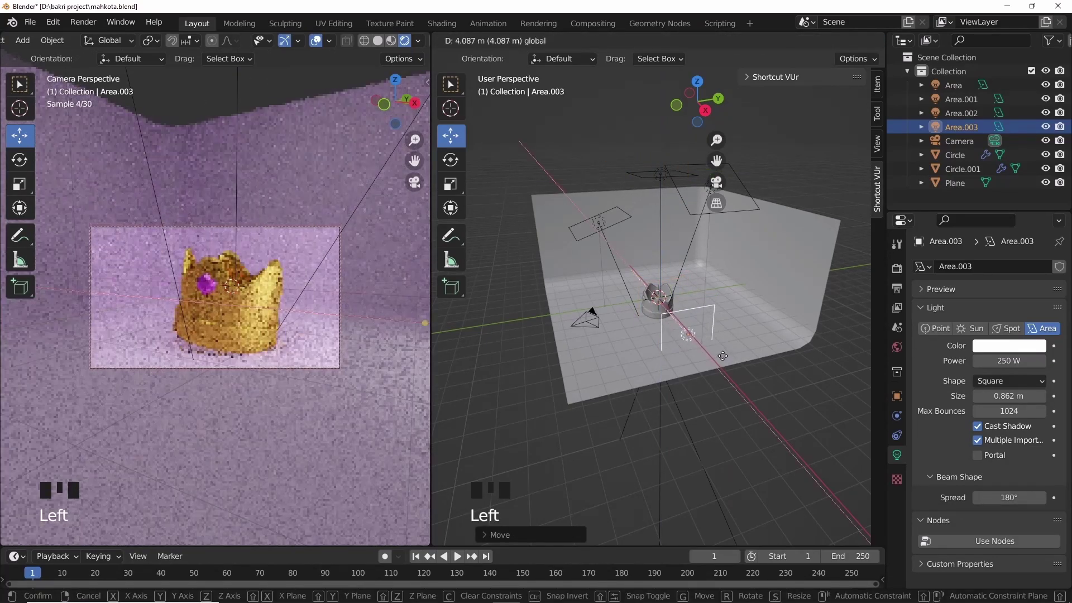
Duplicate the low light, turn it -90 degrees around Z and set it beside the camera
key(shift+d)
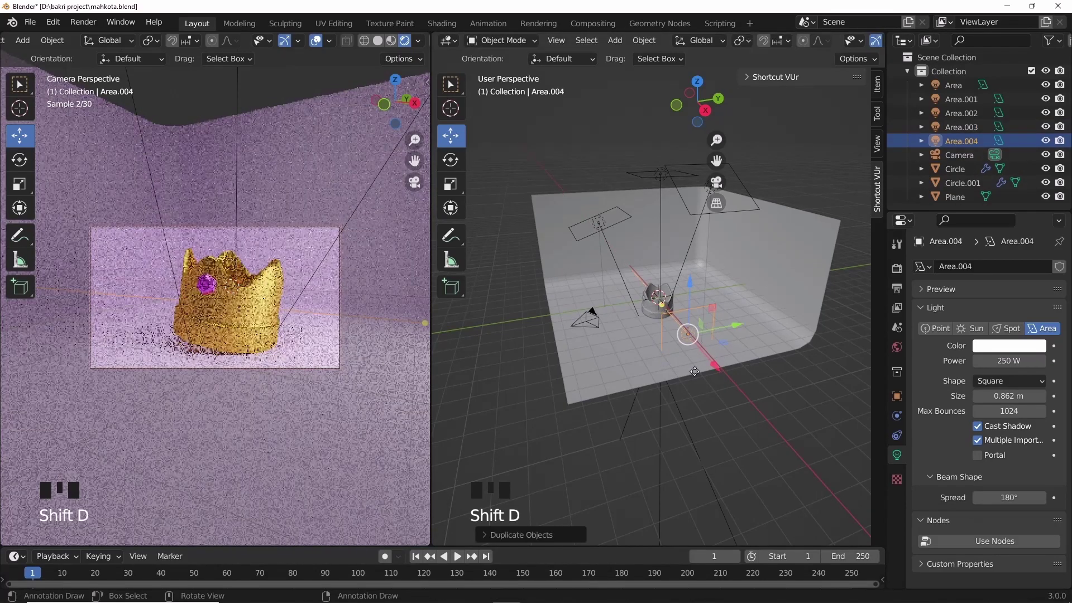
key(r)
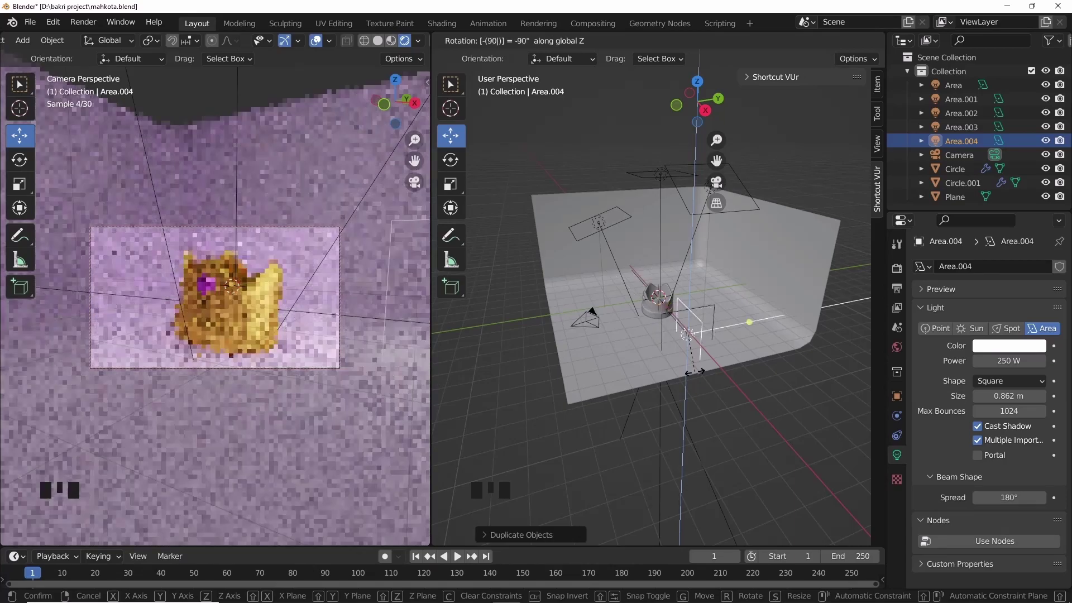
drag(731, 324, 655, 339)
drag(605, 381, 589, 356)
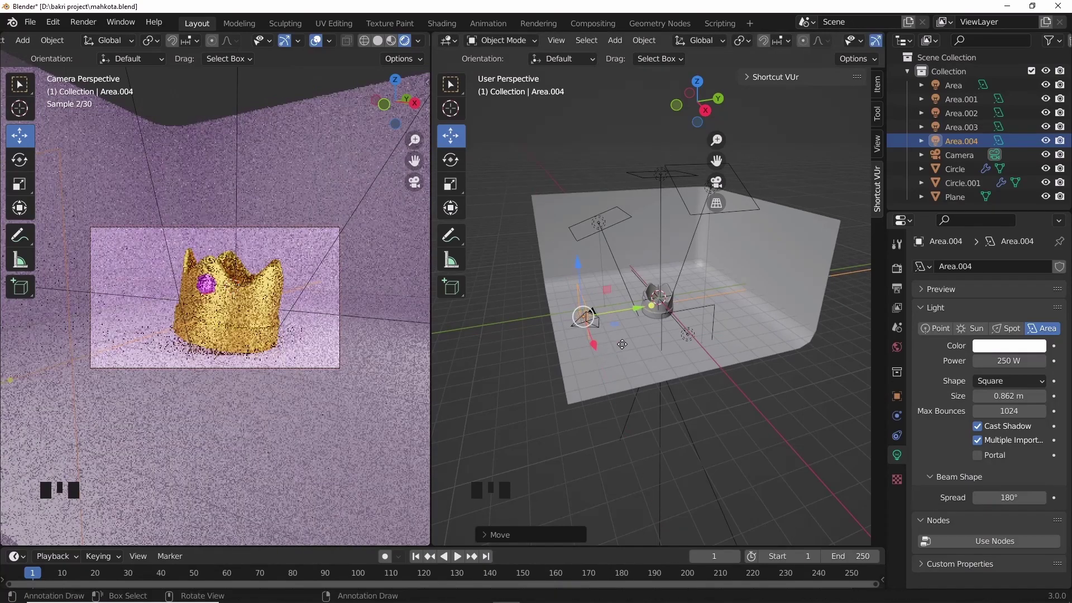
click(625, 308)
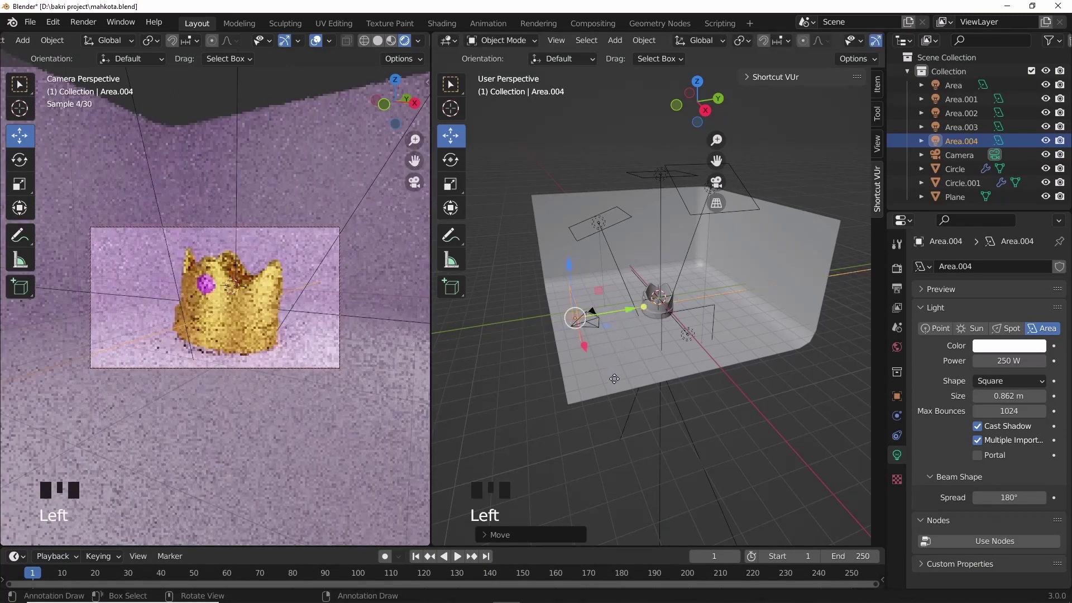
key(s)
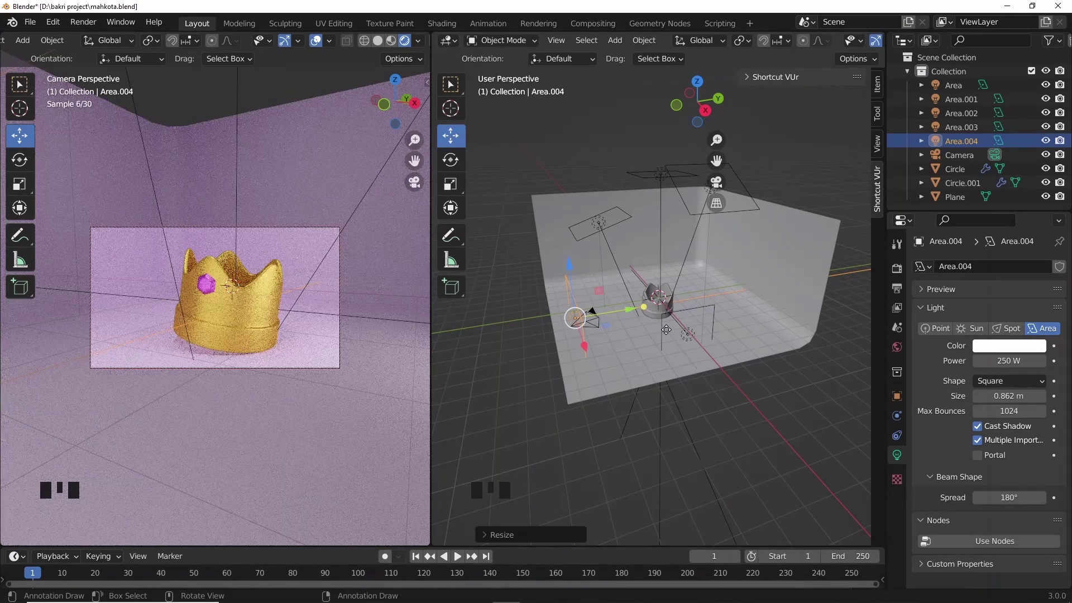
Stretch the other low area light along Y into a longer rectangle
click(662, 326)
key(s)
key(s)
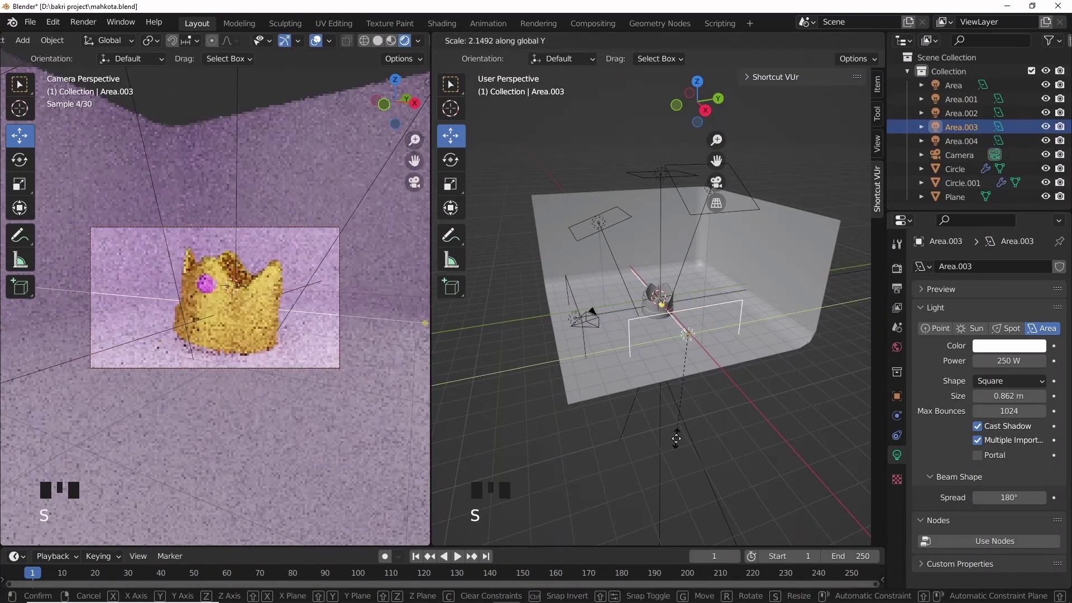
click(691, 284)
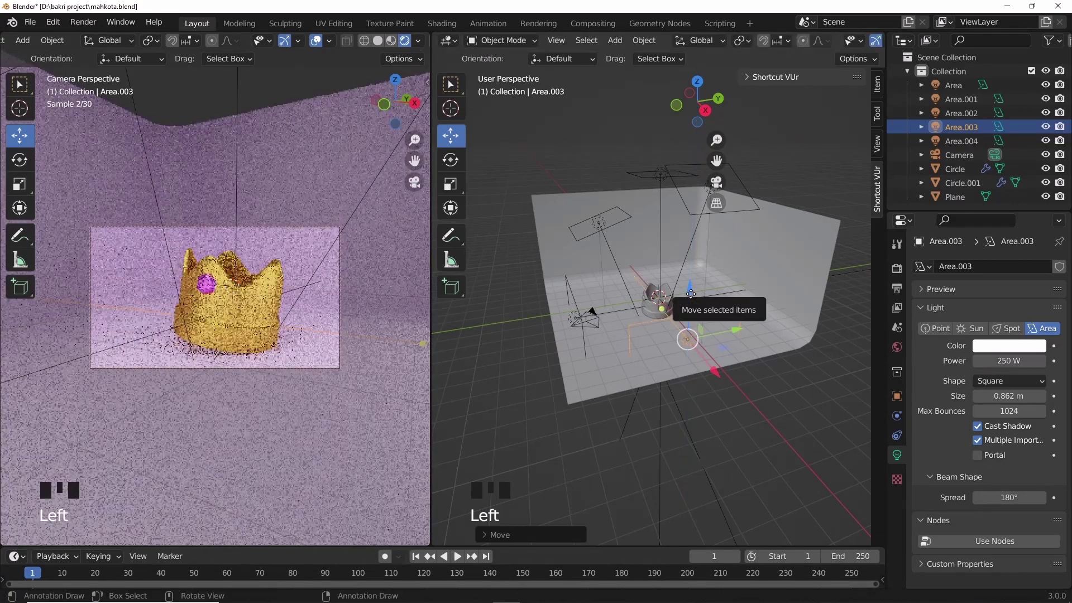